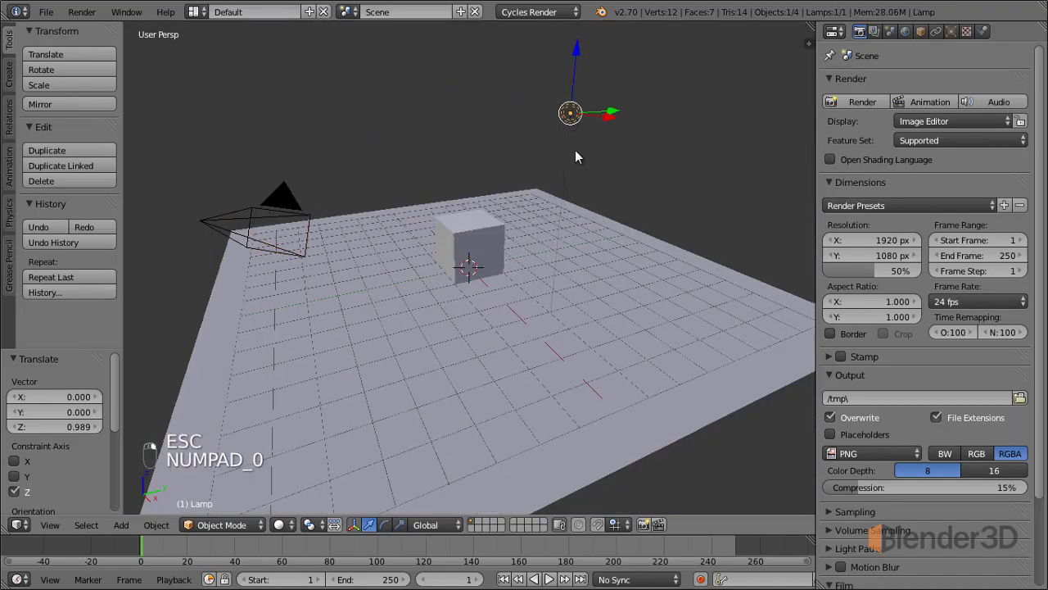
Show the lamp's Object Data settings with its black Preview expanded.
{"action": "left_click_drag", "start_coordinate": [562, 169], "coordinate": [966, 46]}
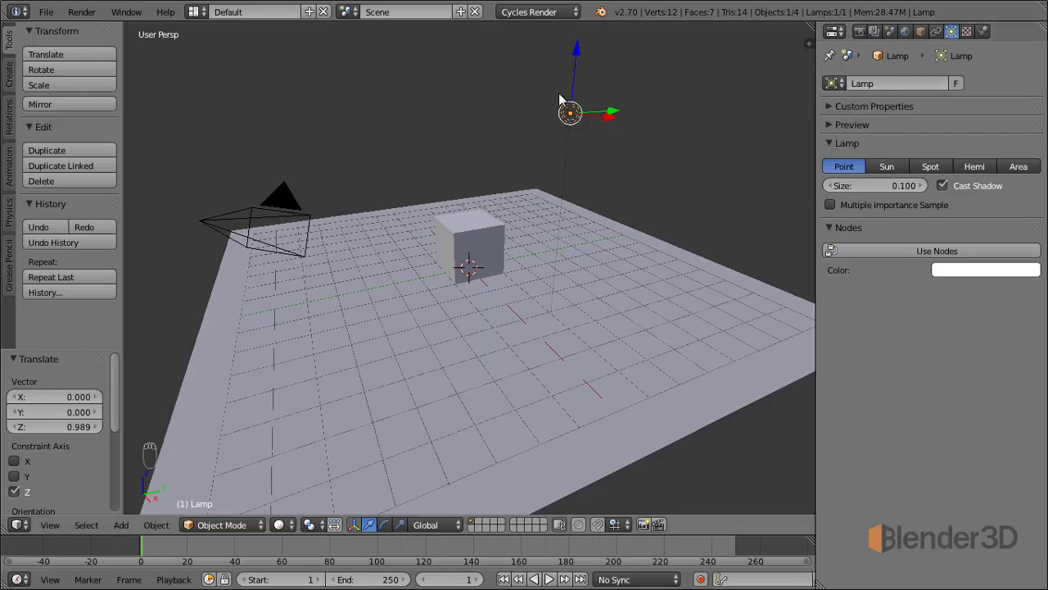
{"action": "left_click", "coordinate": [871, 131]}
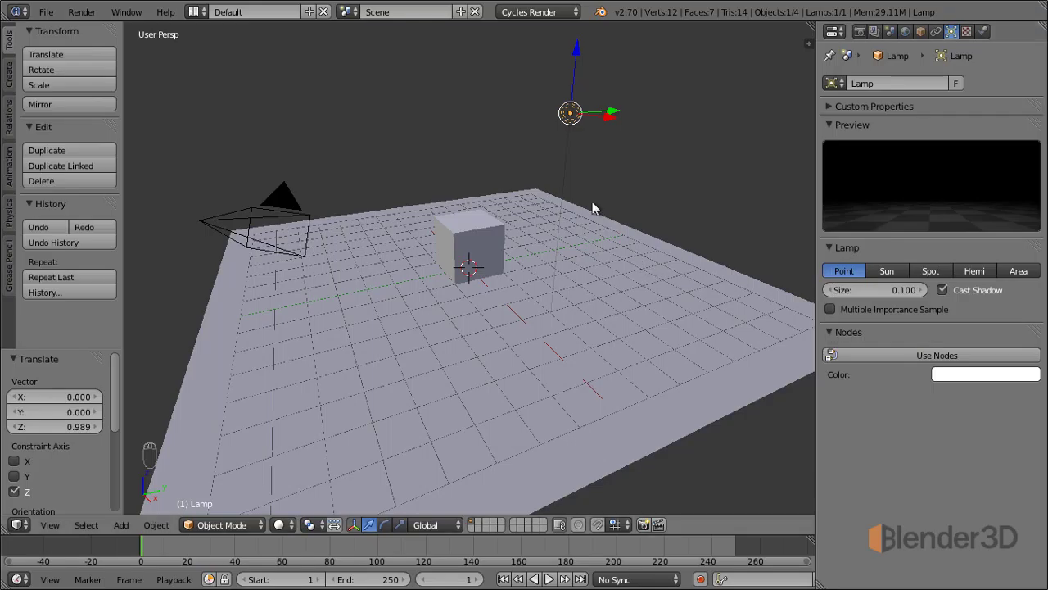
Delete the lamp and start picking a black world background colour.
{"action": "key", "text": "x"}
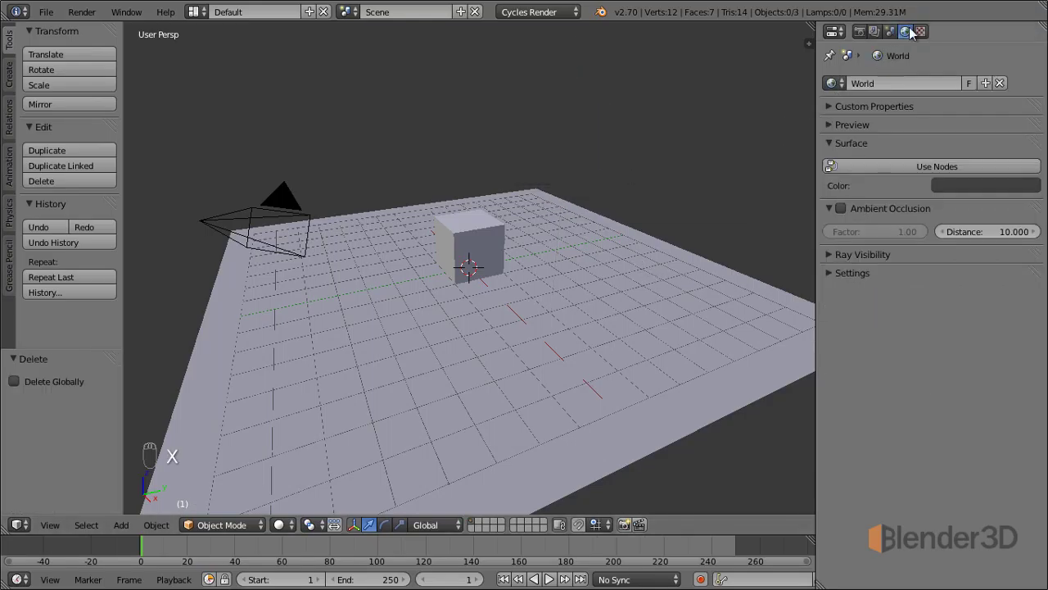
{"action": "left_click", "coordinate": [974, 196]}
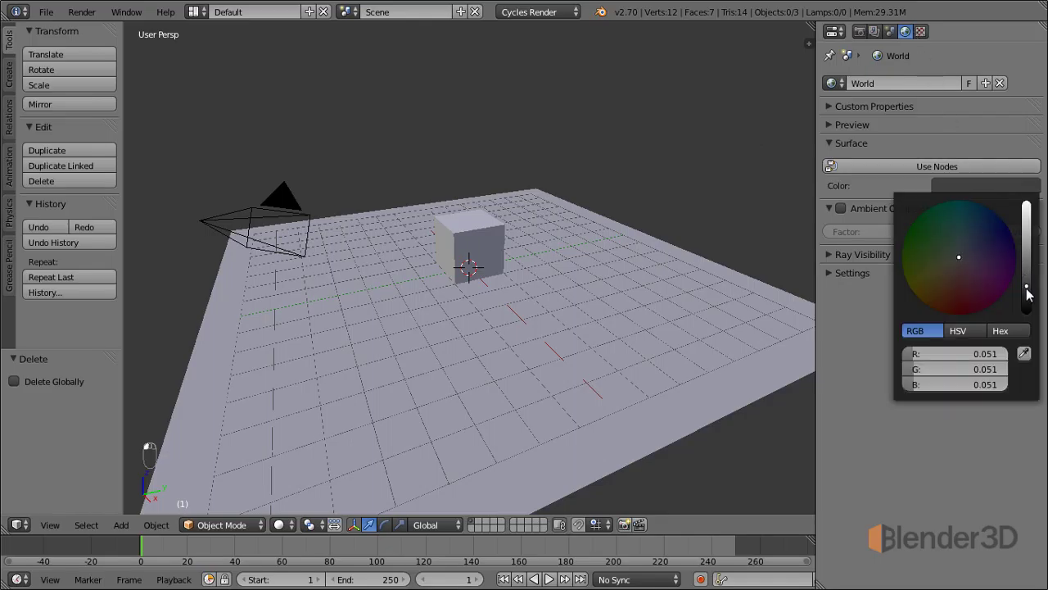
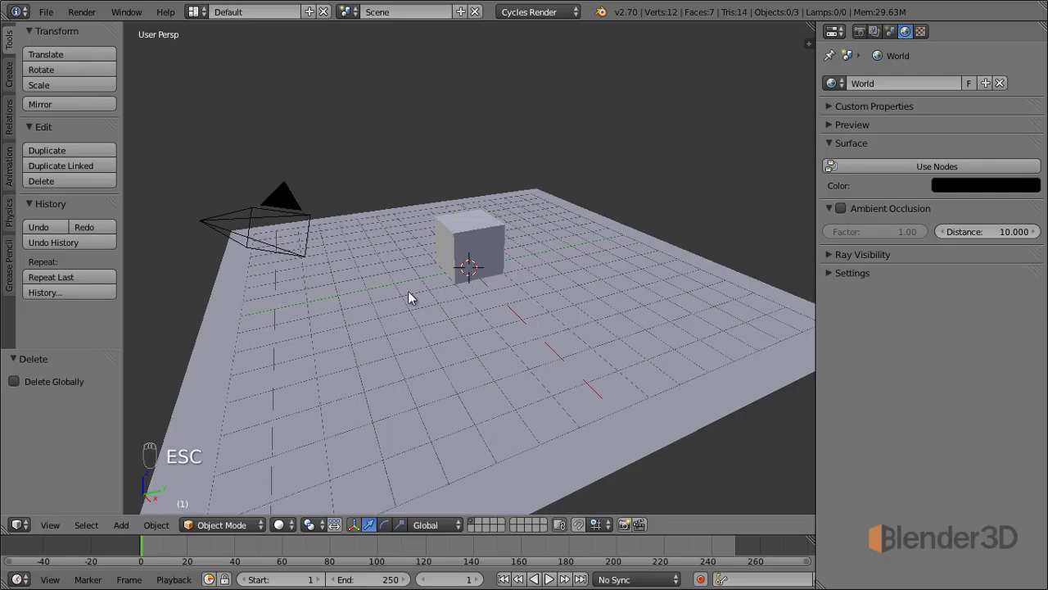
Add a Point lamp and, from top view, start moving it toward a corner of the plane.
{"action": "key", "text": "shift+a"}
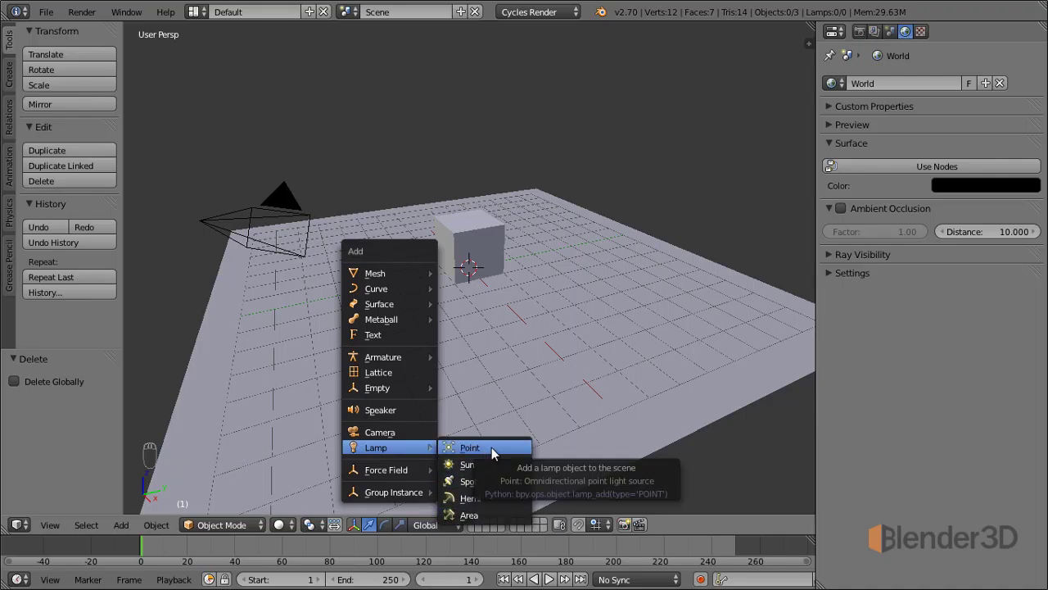
{"action": "left_click", "coordinate": [472, 221]}
{"action": "middle_click", "coordinate": [494, 158]}
{"action": "key", "text": "KP_7"}
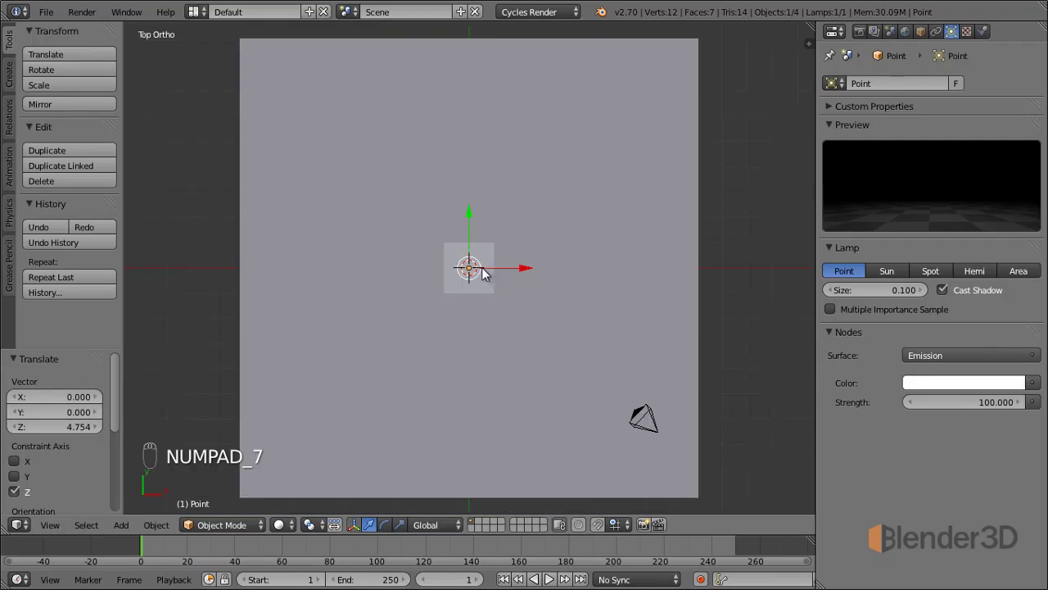
{"action": "key", "text": "g"}
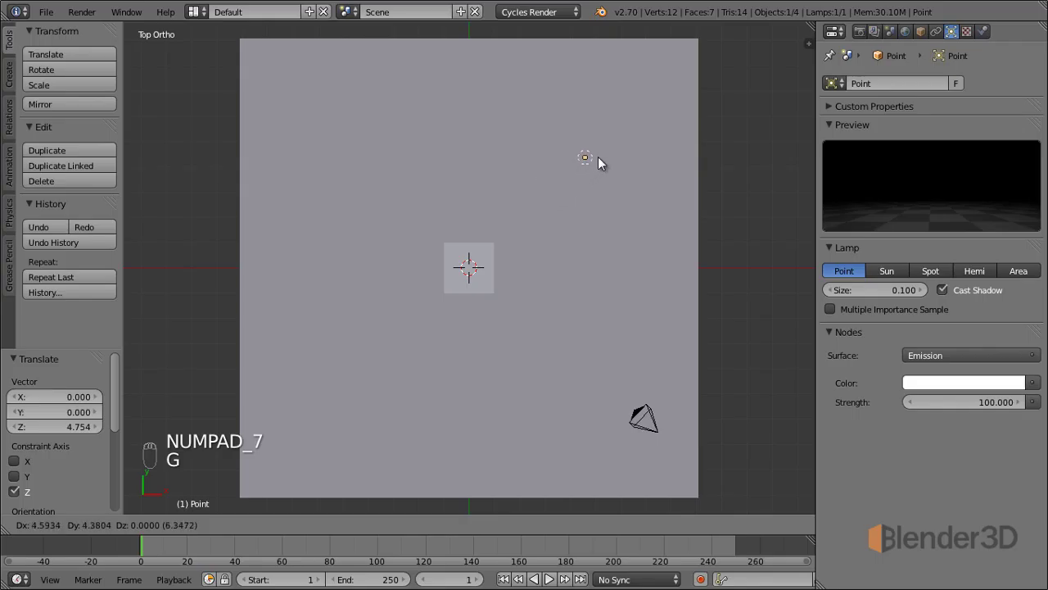
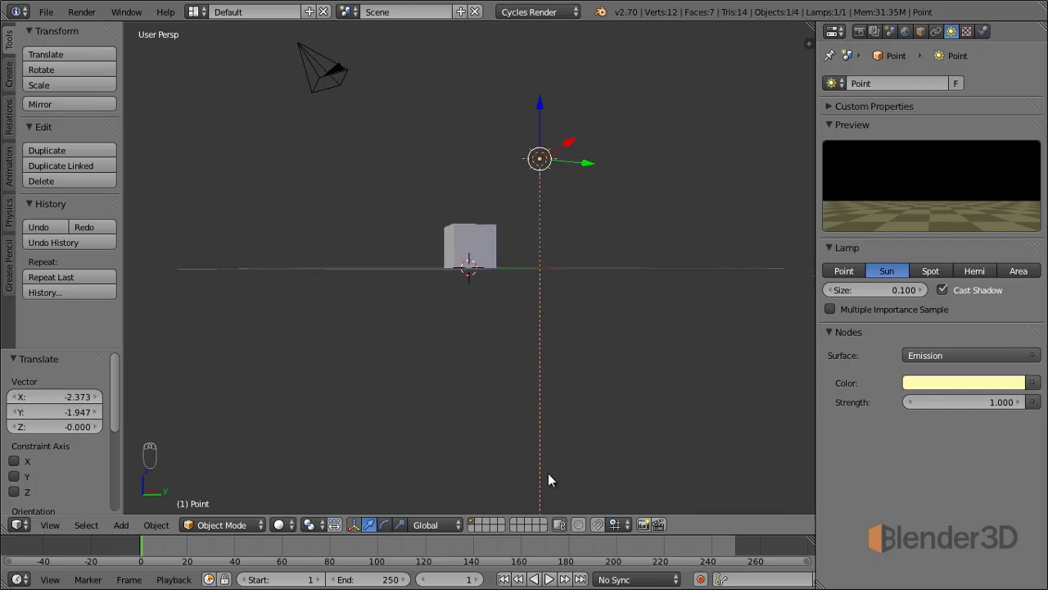
Rotate the sun lamp toward the cube and lift it along Z above the scene.
{"action": "left_click_drag", "start_coordinate": [491, 442], "coordinate": [588, 204]}
{"action": "key", "text": "g"}
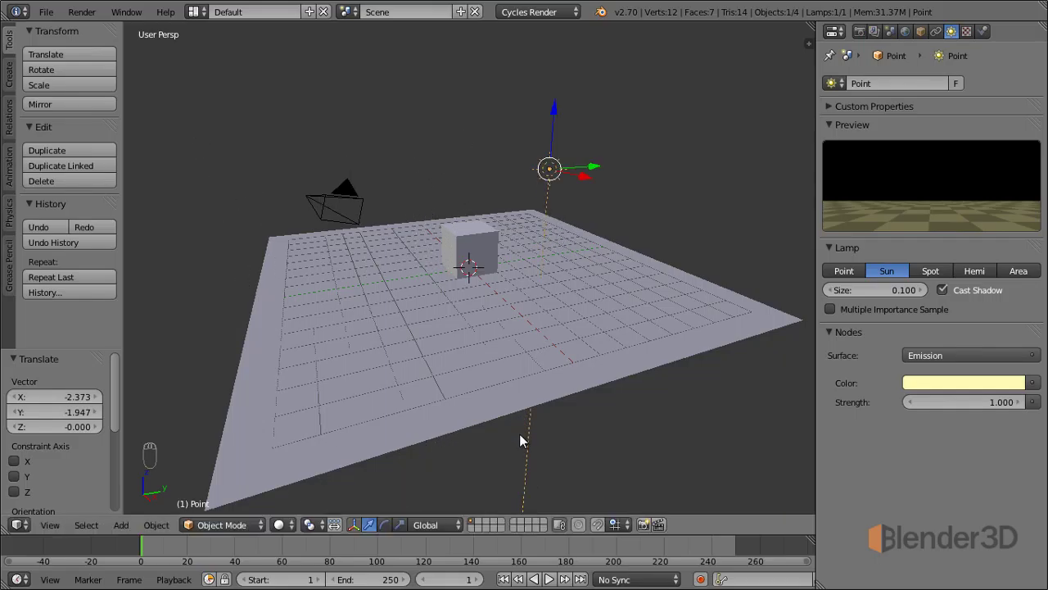
{"action": "key", "text": "r"}
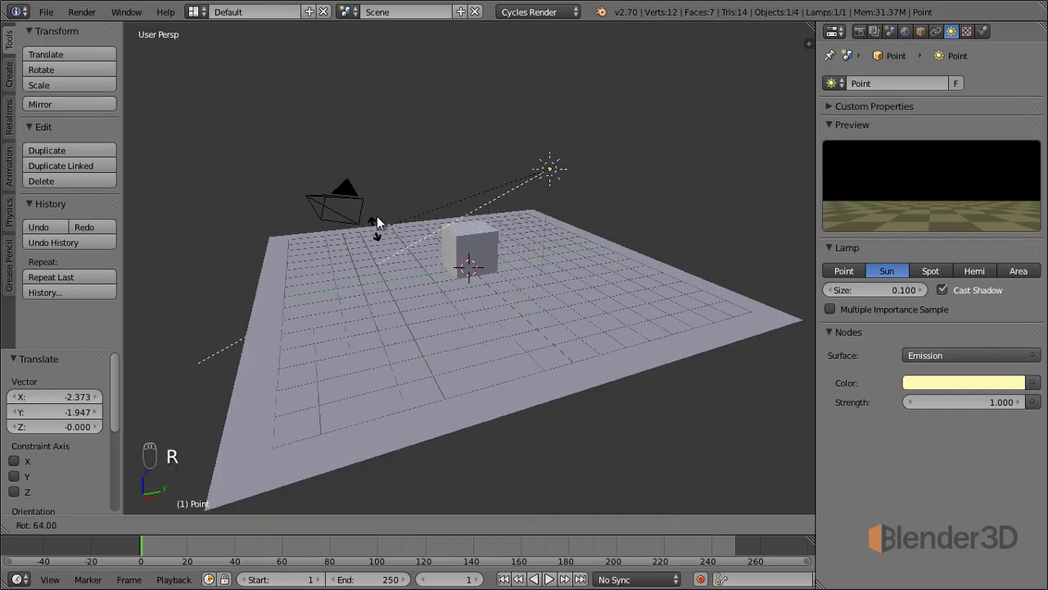
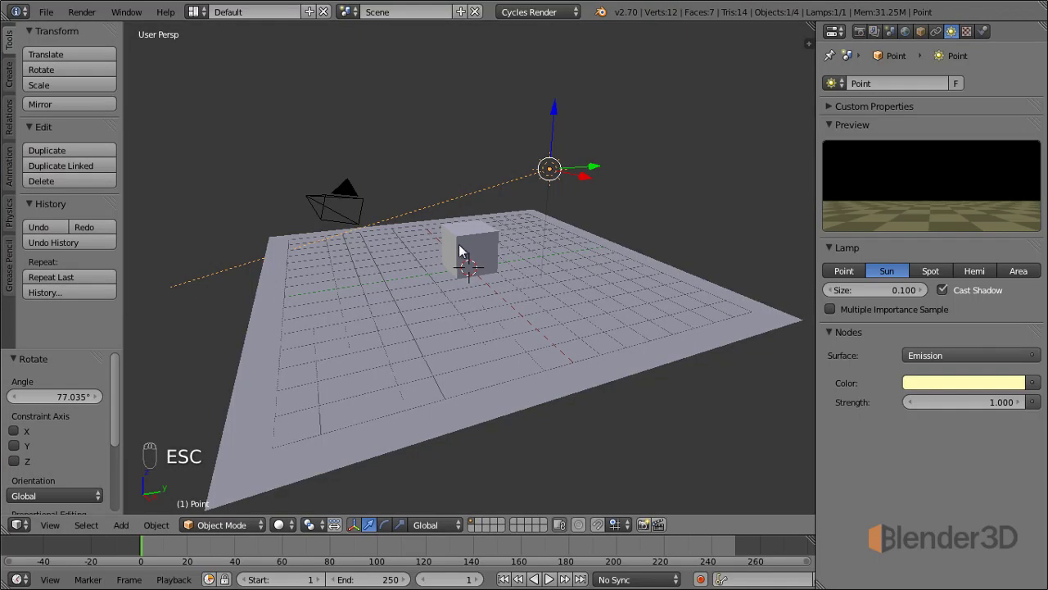
{"action": "left_click", "coordinate": [561, 111]}
{"action": "left_click", "coordinate": [533, 377]}
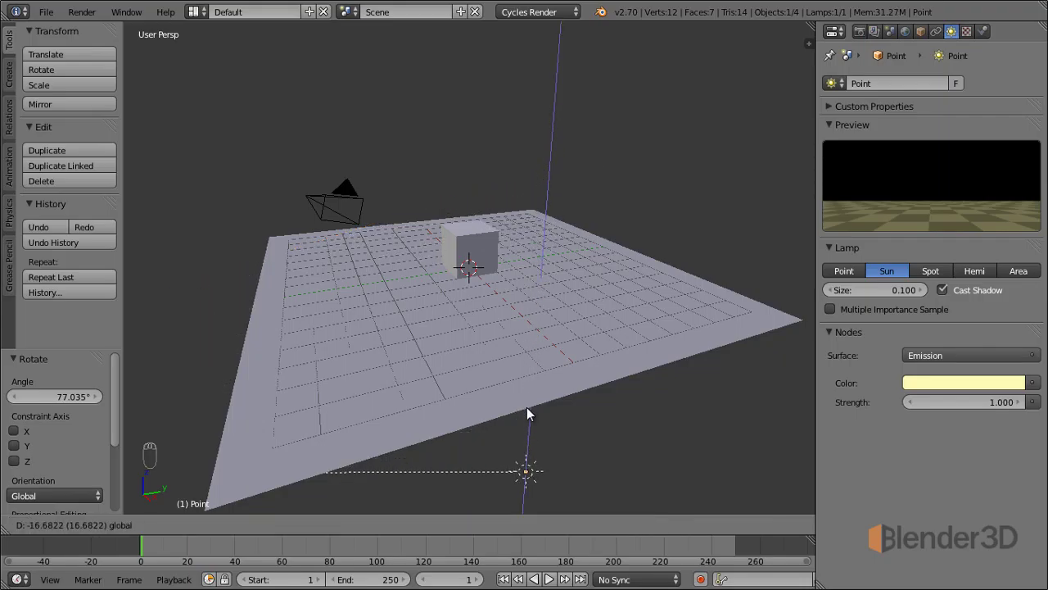
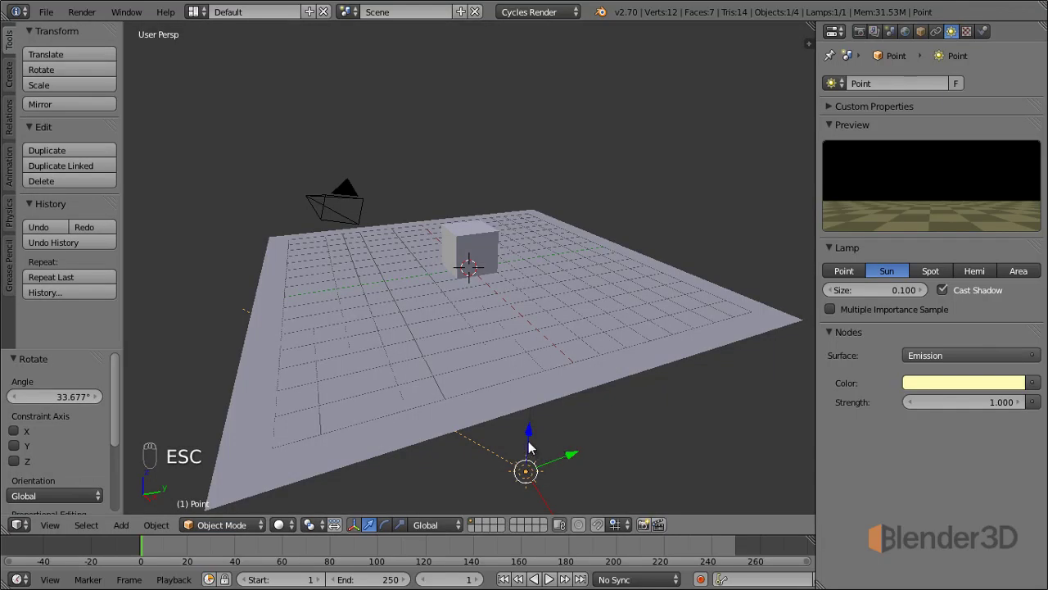
Start a test render of the sun-lit scene.
{"action": "key", "text": "r"}
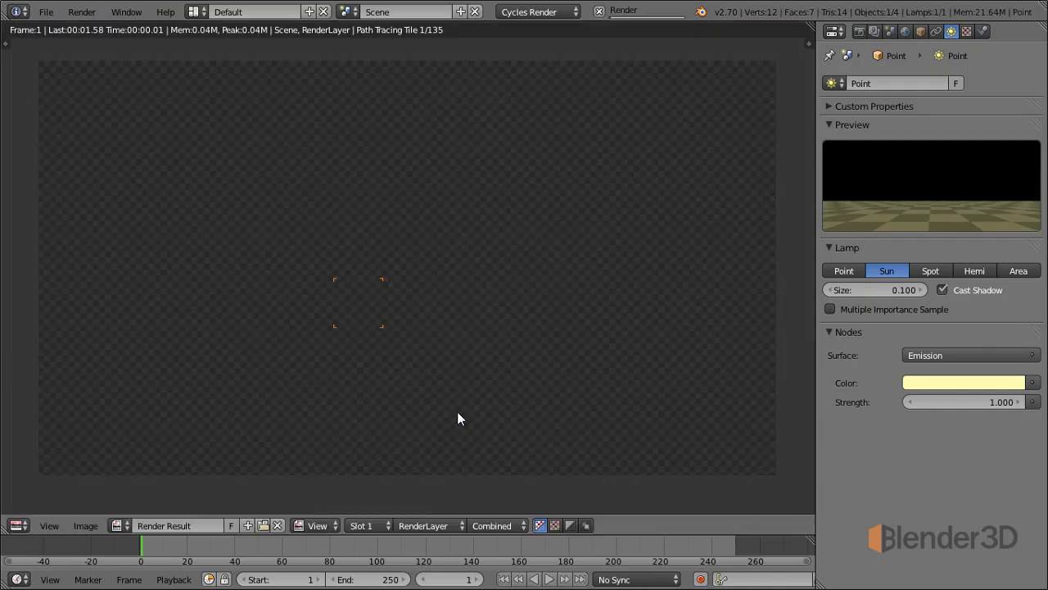
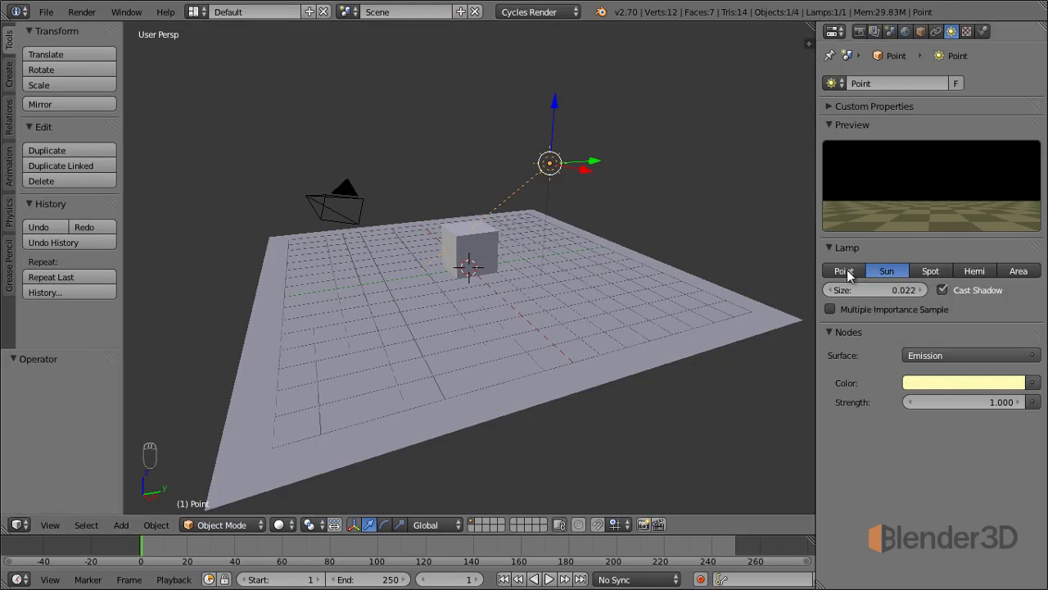
Switch the lamp type and raise its Strength toward about 141.7.
{"action": "left_click", "coordinate": [851, 277]}
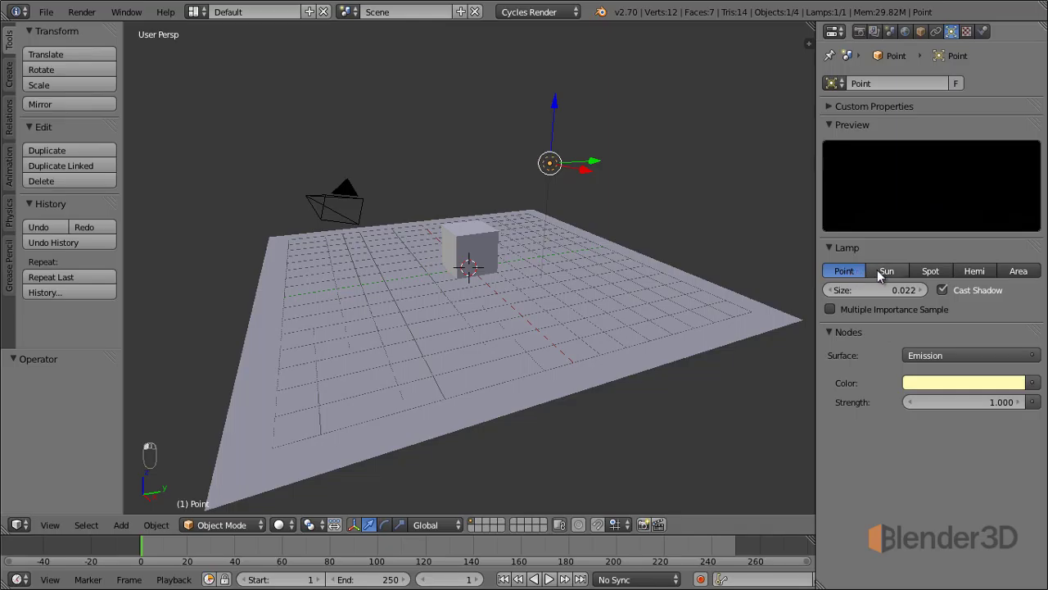
{"action": "left_click_drag", "start_coordinate": [888, 277], "coordinate": [948, 415]}
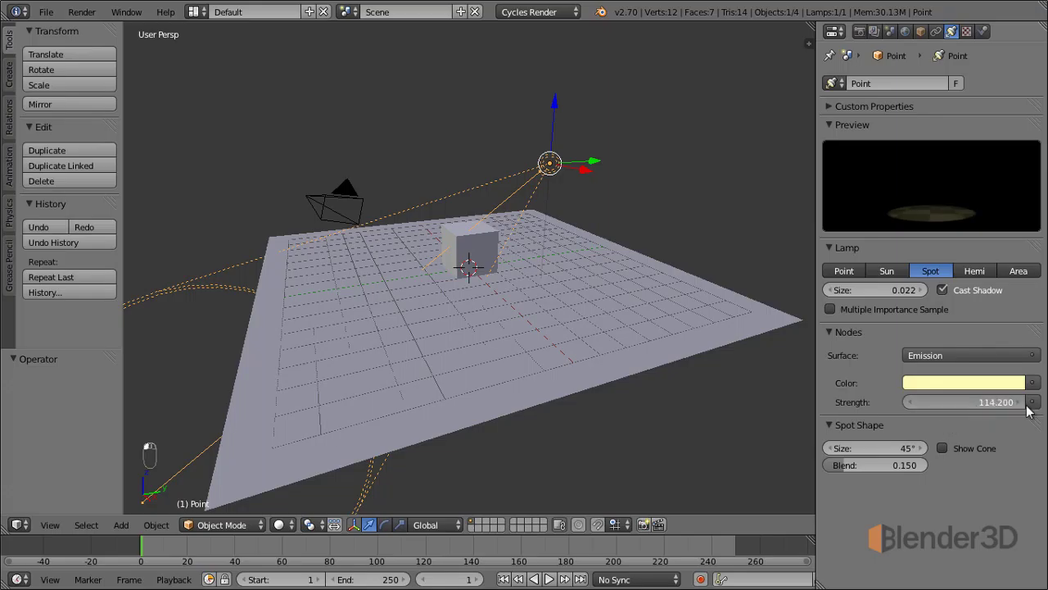
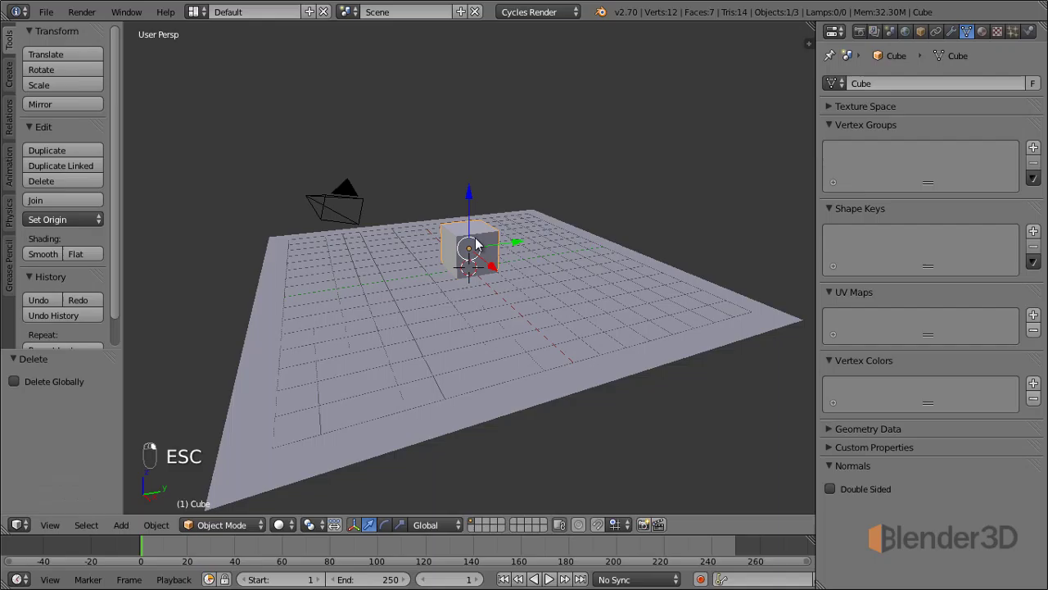
Change the cube's Surface shader to Emission and start picking a green colour.
{"action": "left_click_drag", "start_coordinate": [989, 37], "coordinate": [962, 330]}
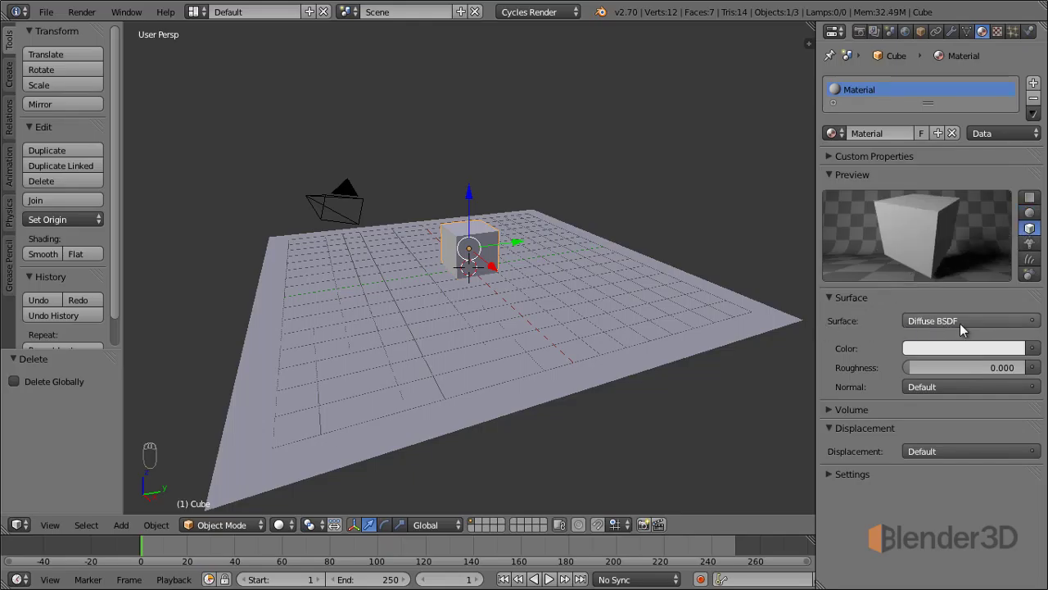
{"action": "left_click", "coordinate": [966, 329]}
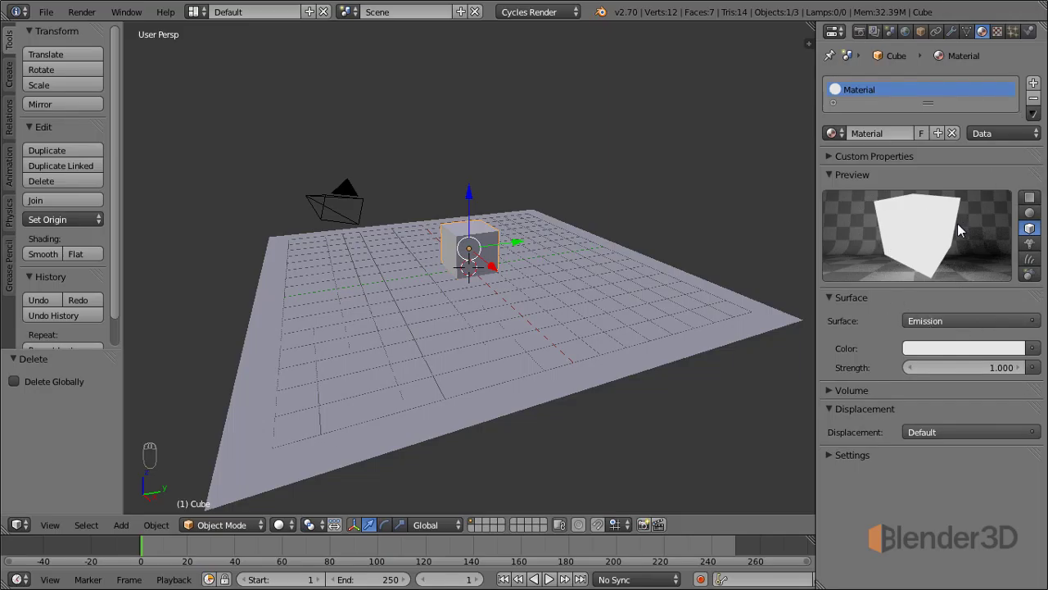
{"action": "left_click", "coordinate": [969, 355]}
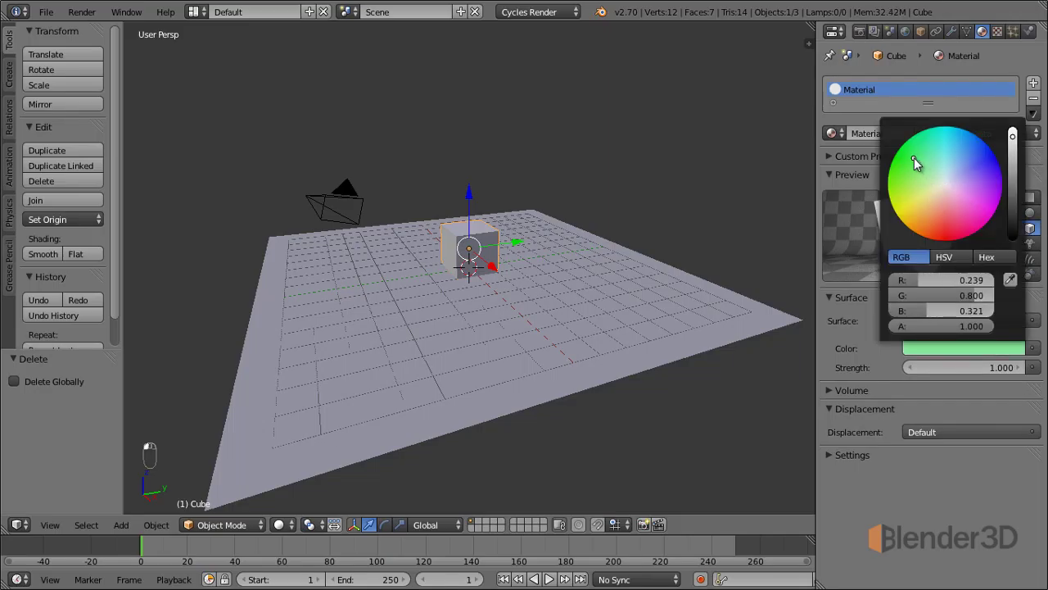